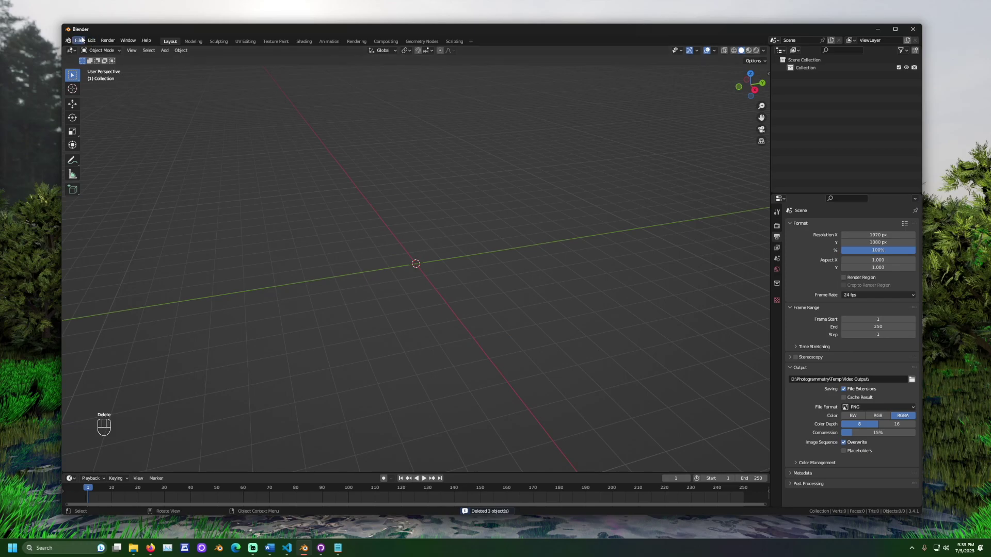
- Import resto_ni_two.glb from Downloads via glTF 2.0 into the empty scene
left_click_drag(84, 40, 422, 210)
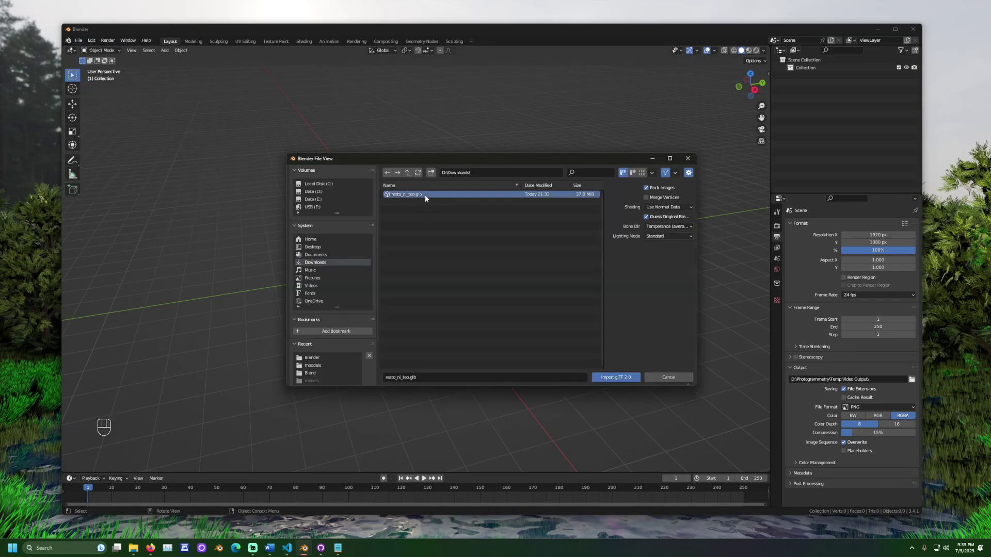
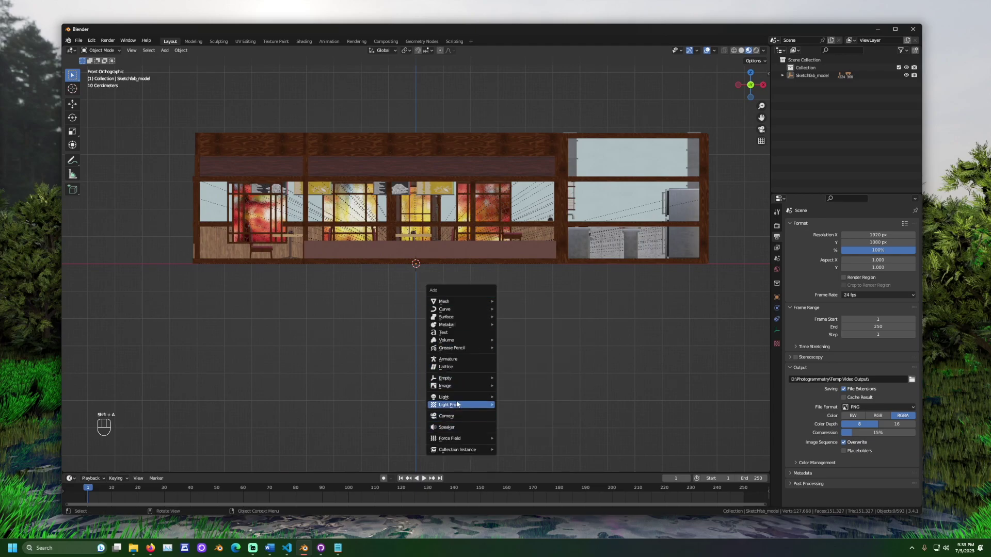
- Add a point light and duplicate it twice to place three lights over the floor plan in top view
key("g")
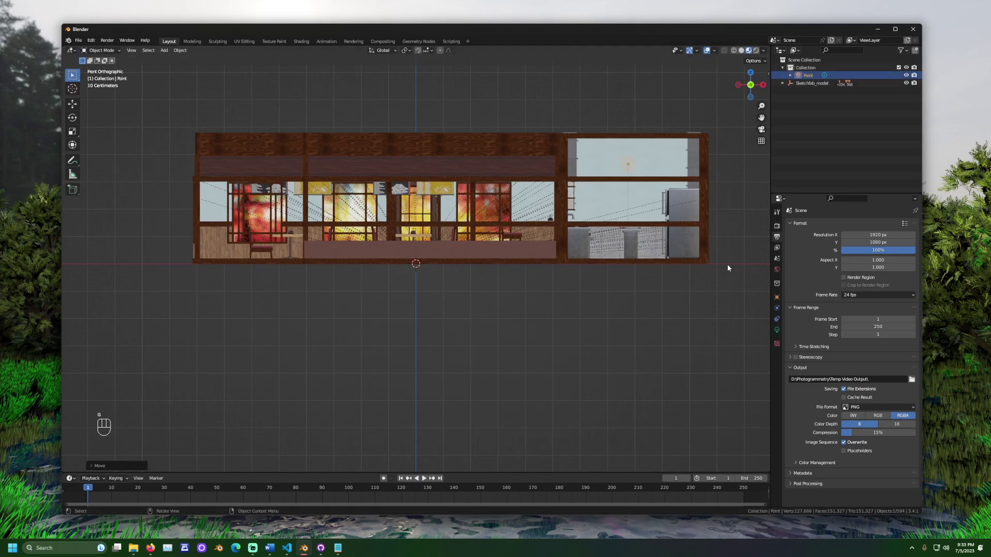
key("ctrl+c")
key("ctrl+v")
key("g")
key("ctrl+c")
key("ctrl+v")
key("g")
key("KP_7")
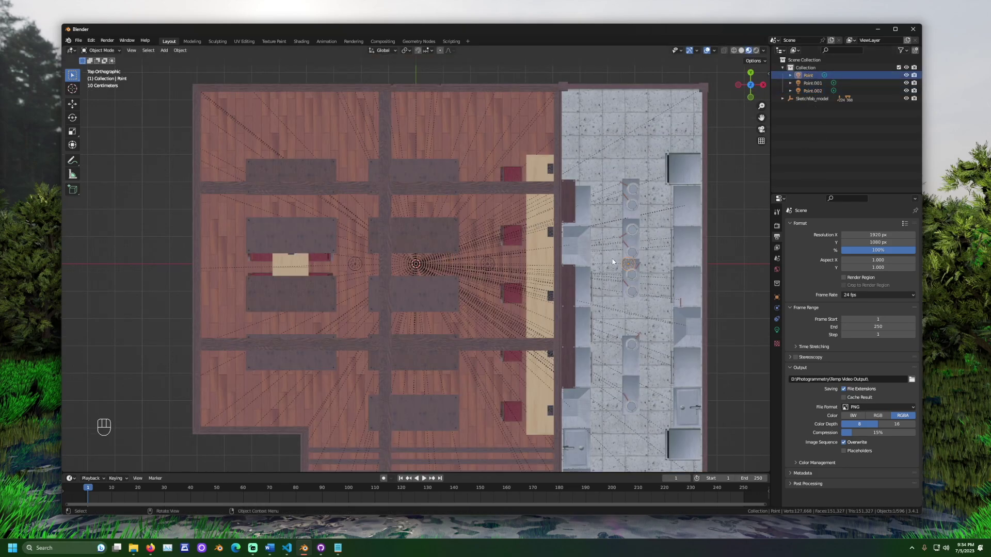
- Copy the three lights and paste three more, moving them into place for six in total
key("g")
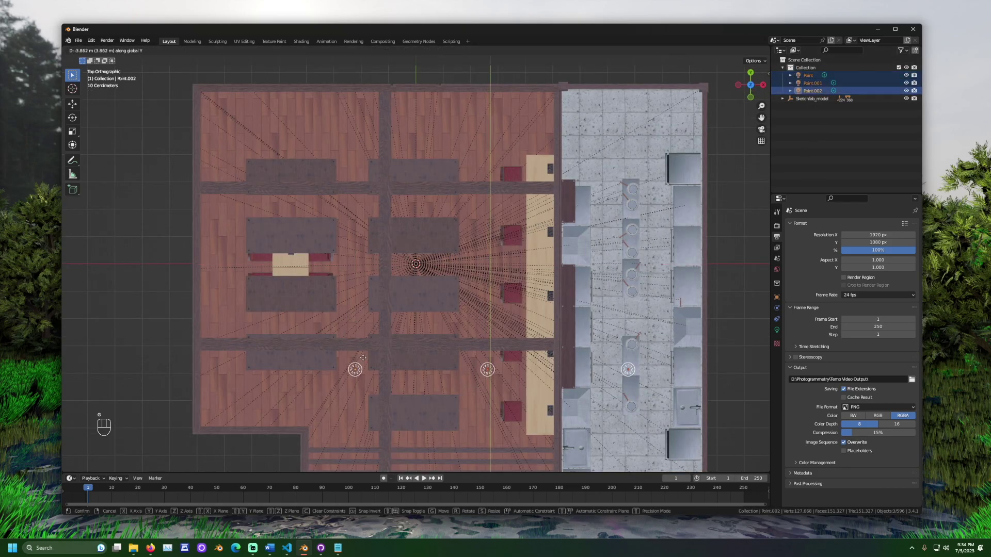
key("ctrl+c")
key("ctrl+v")
key("g")
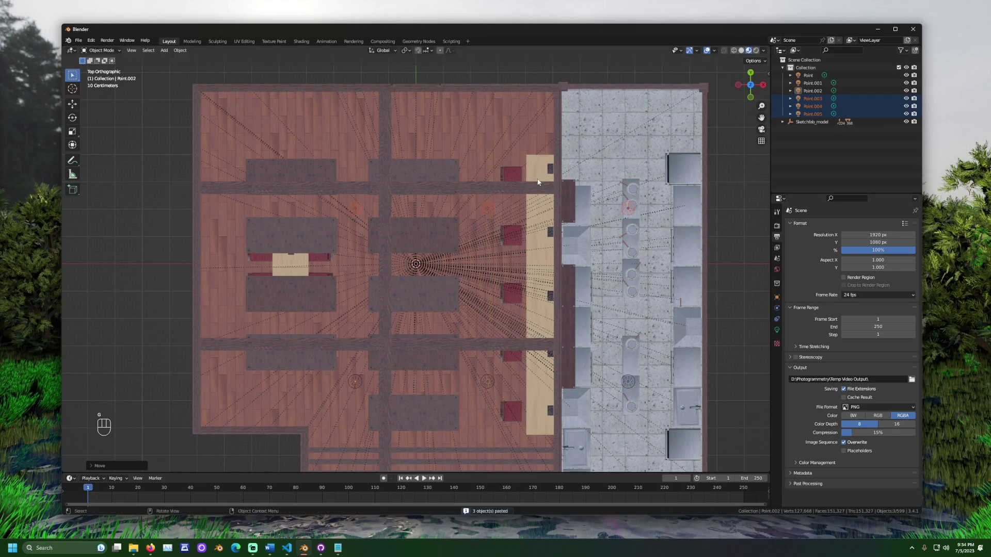
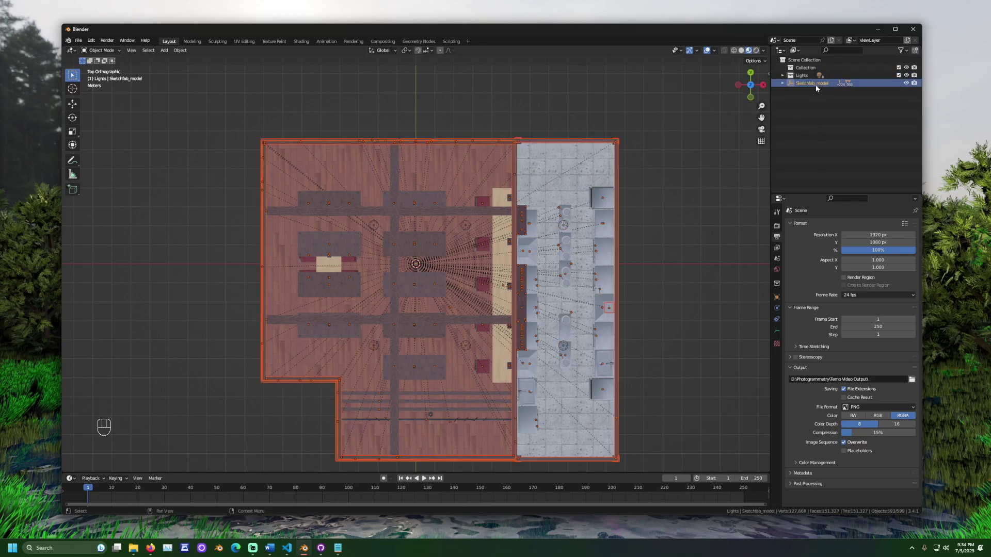
- Move Sketchfab_model into Collection, separate from the Lights collection
left_click(838, 124)
left_click(785, 68)
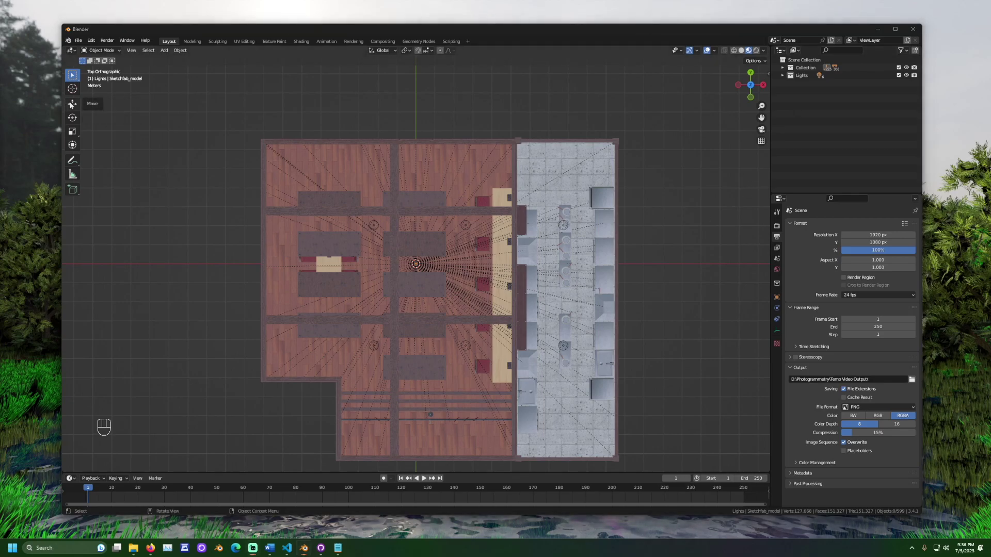
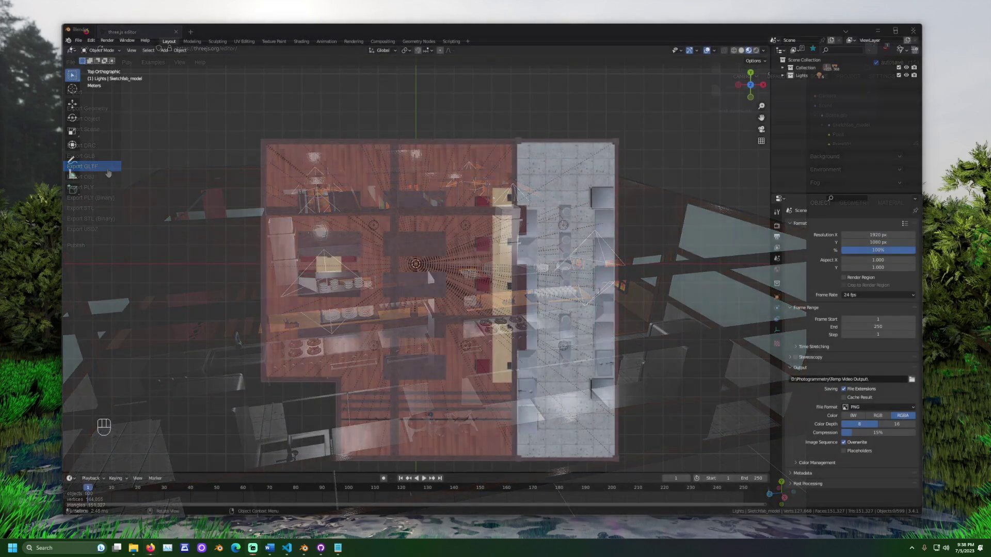
left_click(136, 353)
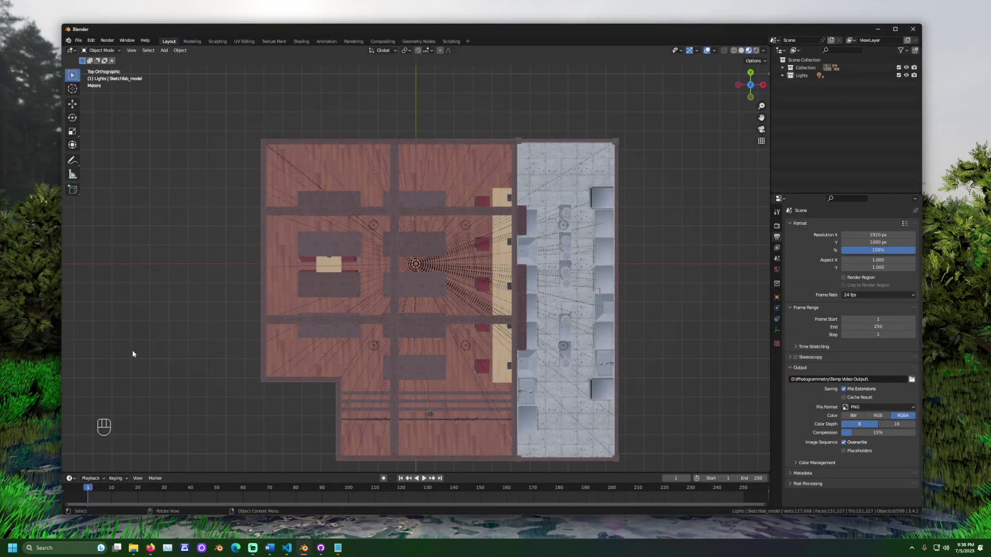
- Add a NURBS path, move it over the kitchen and raise it along Z in front view
key("shift+a")
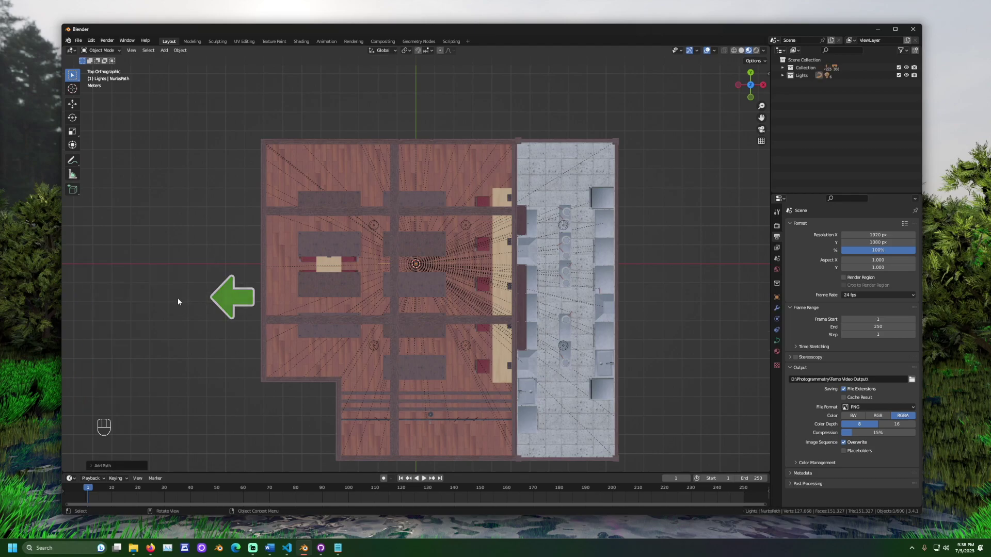
key("g")
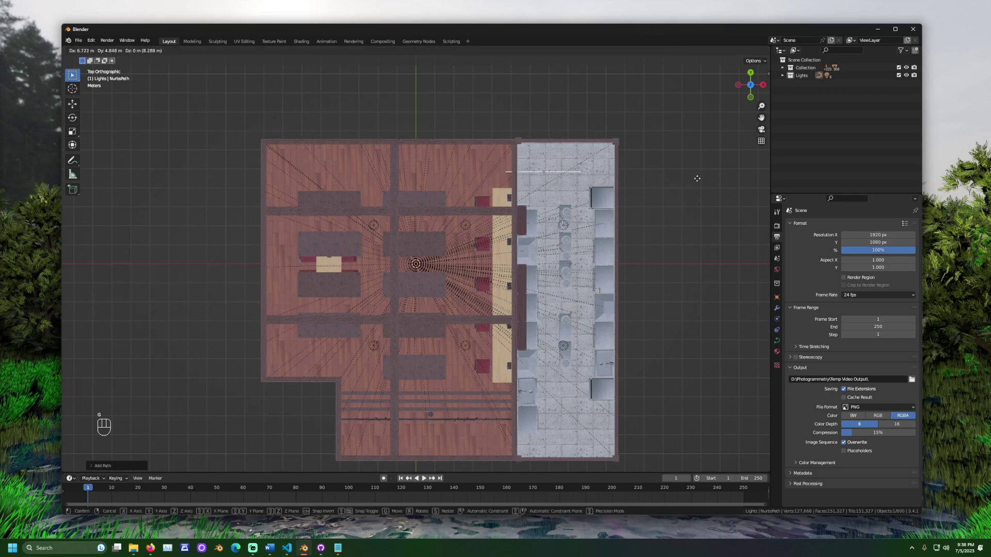
key("KP_1")
key("g")
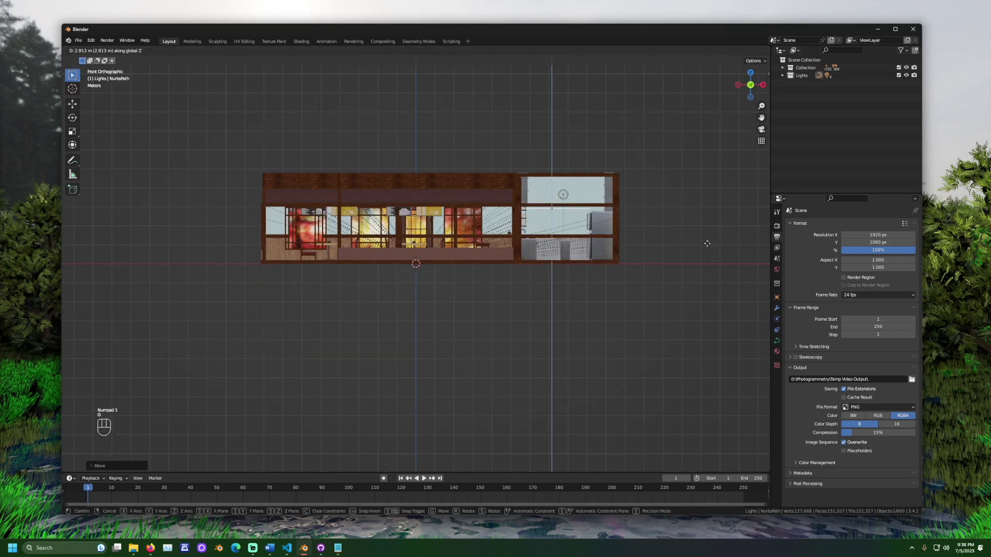
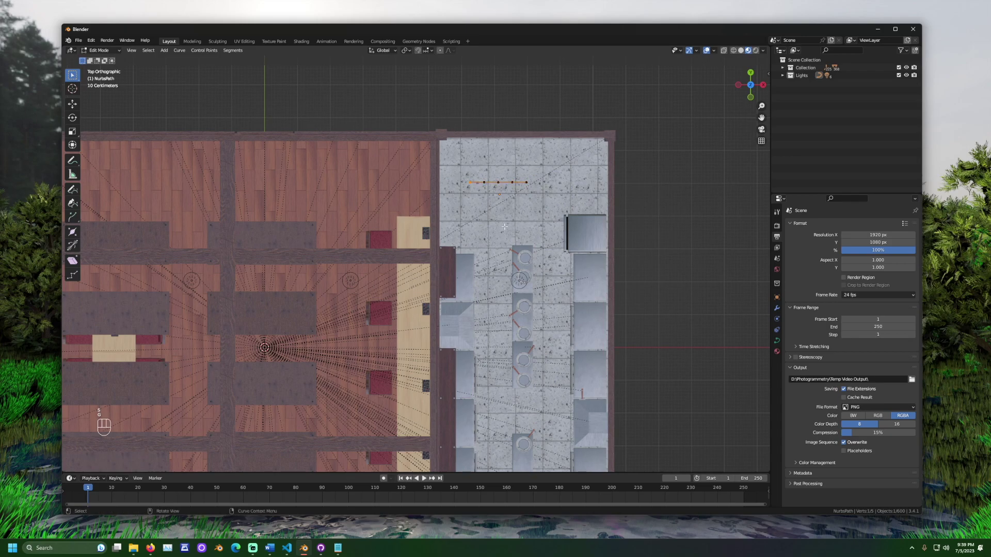
- Extrude new control points to wind the path through the kitchen and dining area
key("e")
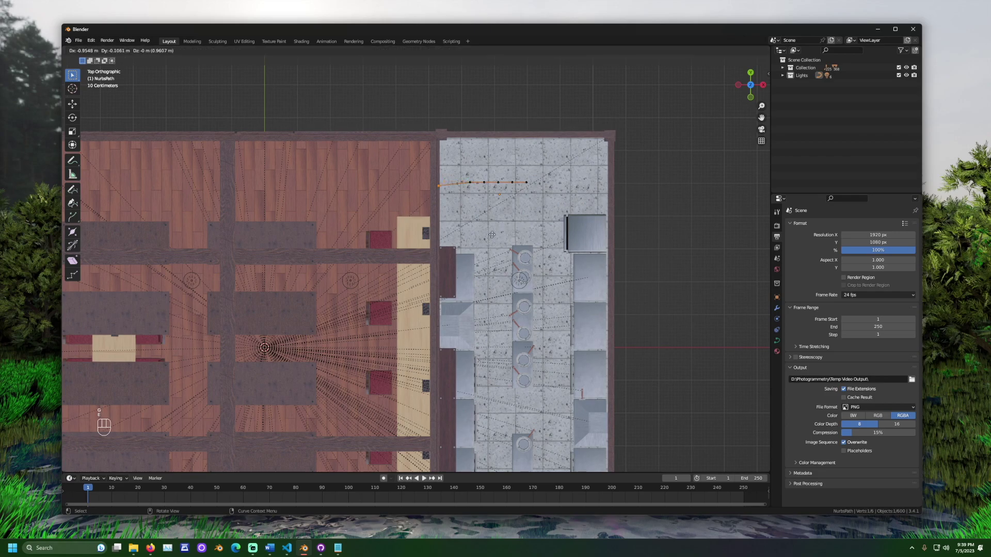
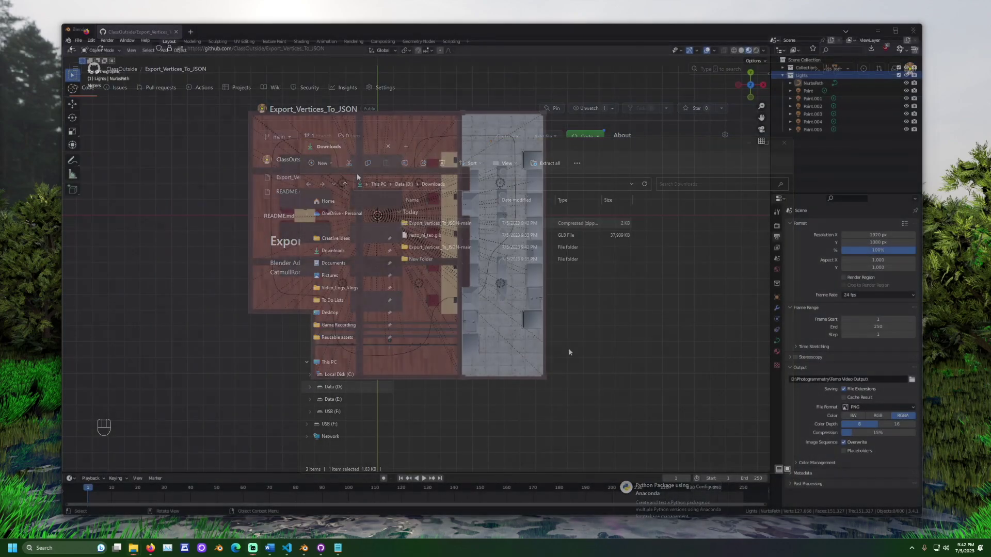
- Select Export_Vertices_To_JSON.py from the extracted repo for add-on installation
left_click_drag(91, 46, 135, 156)
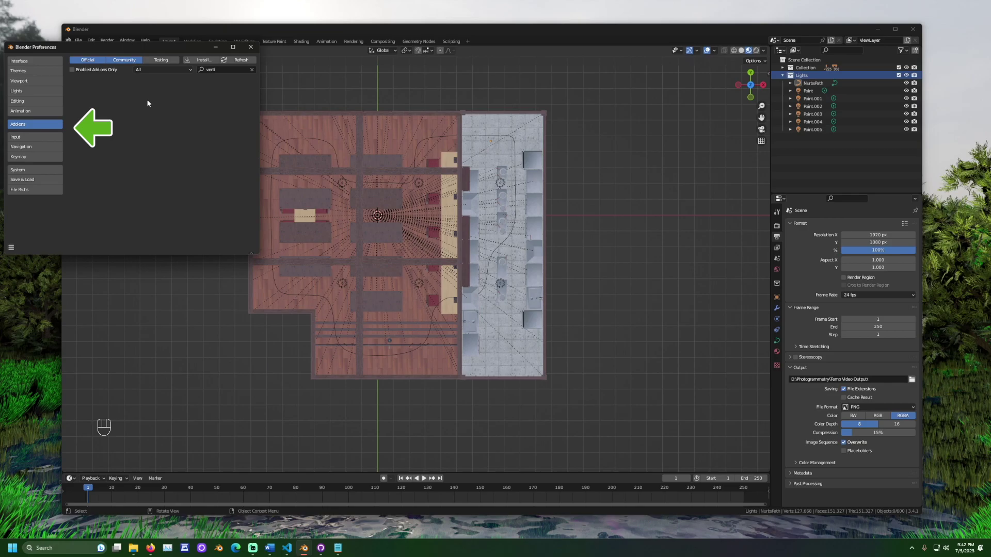